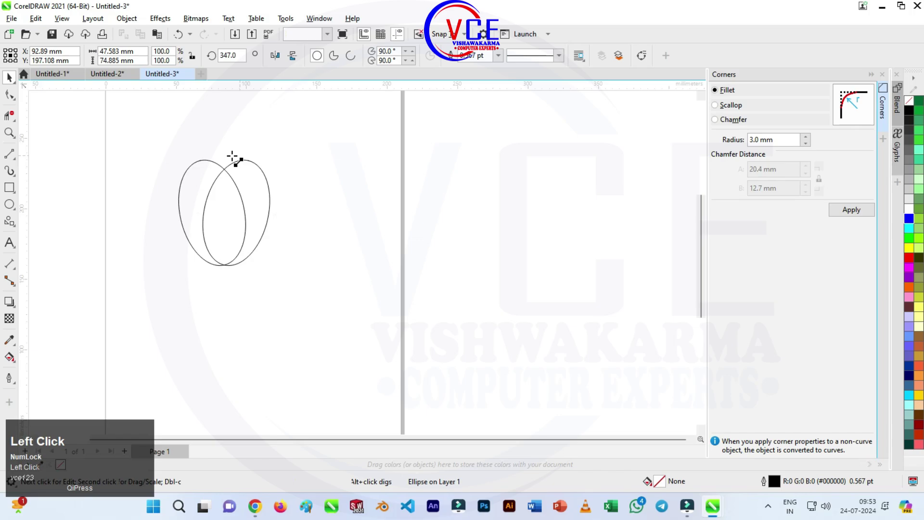
- Join the tops of the two overlapping ellipses with a 2-point line into one ribbon outline
scroll("up", 3)
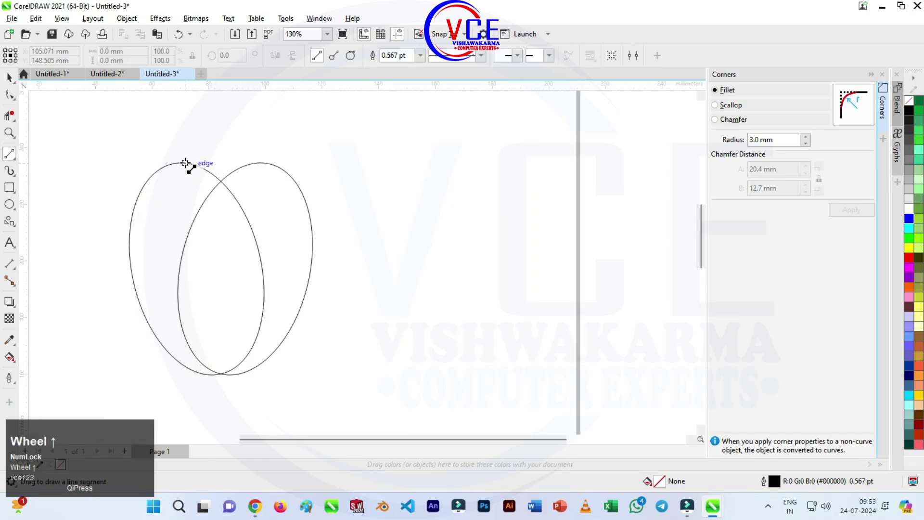
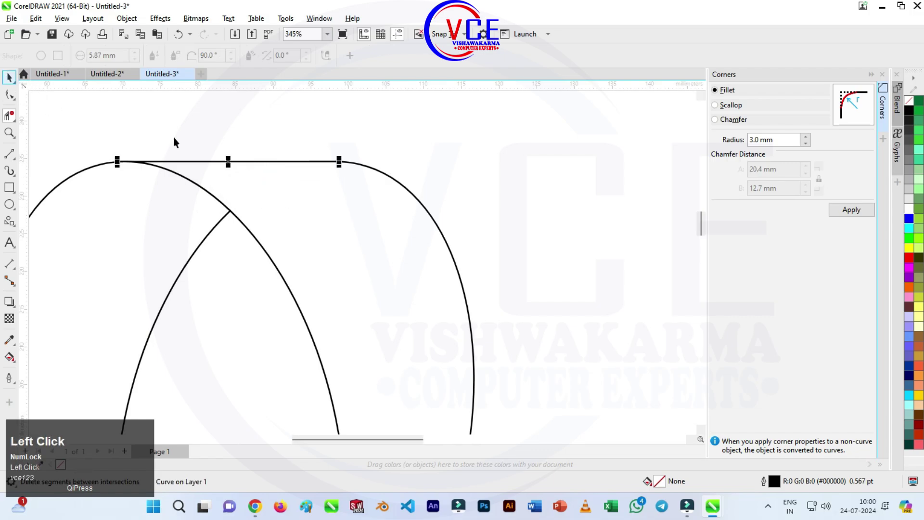
scroll("down", 3)
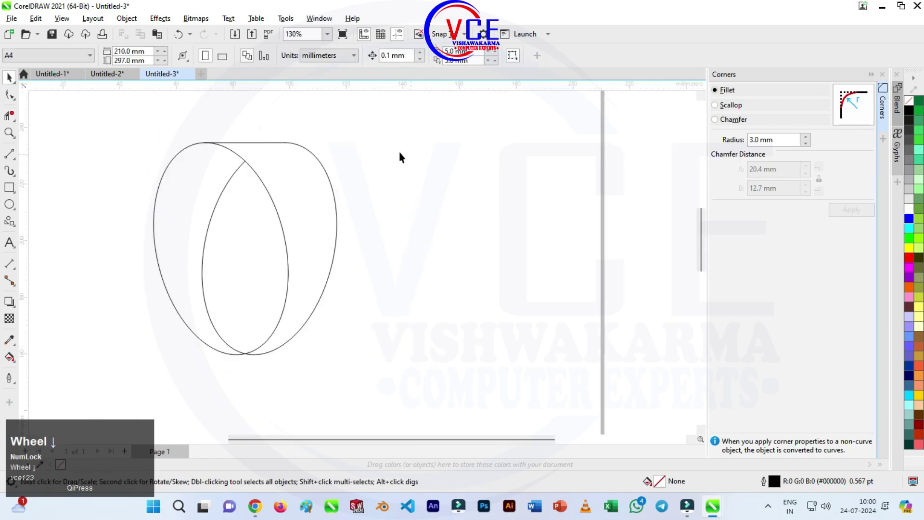
- Smart-fill the enclosed ribbon area red, leaving the inner opening white
scroll("up", 3)
left_click(13, 359)
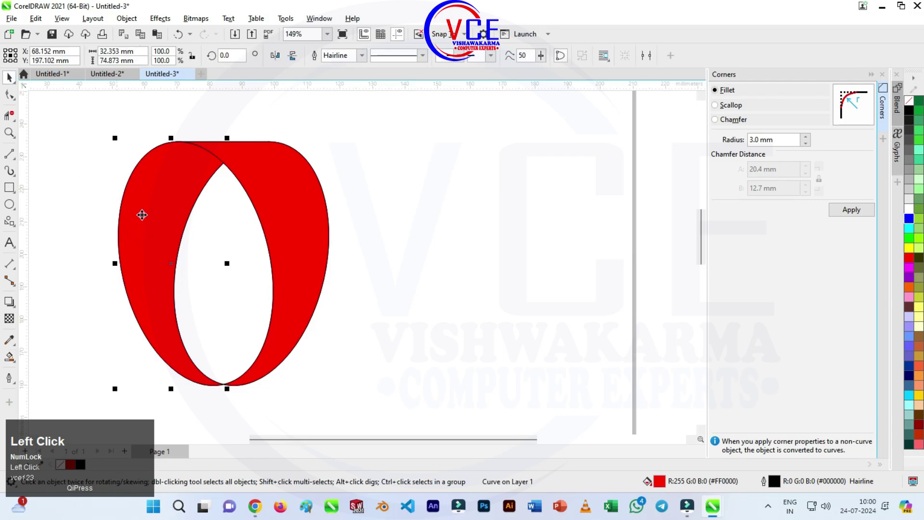
key("F10")
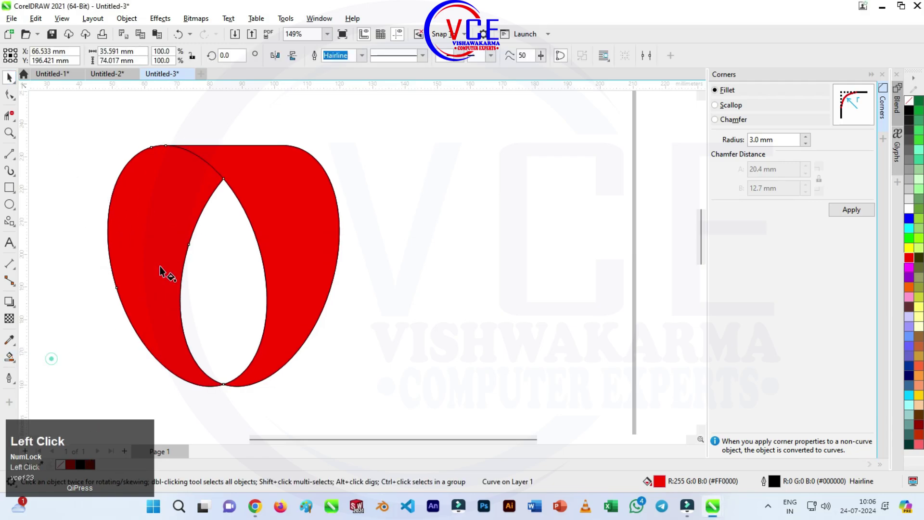
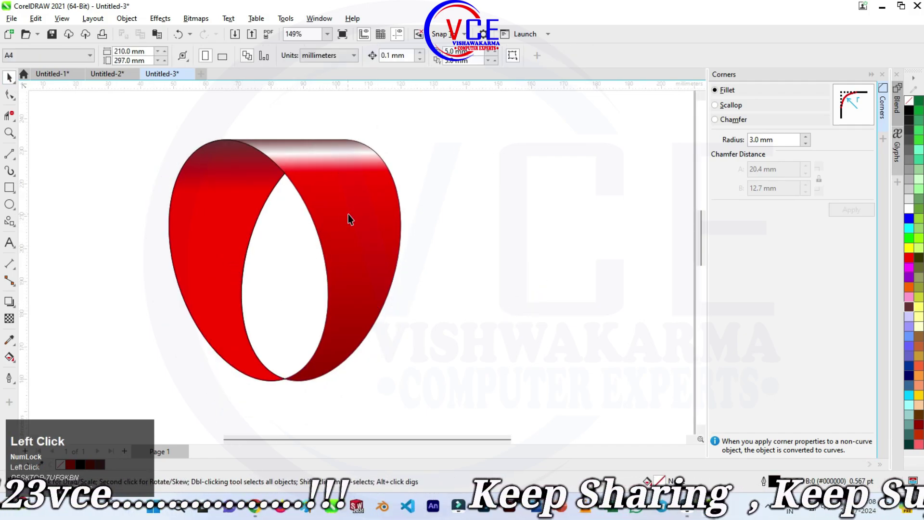
- Apply the Inner Edge drop-shadow preset to the ribbon at 70 opacity and adjust its feather reach
left_click(353, 217)
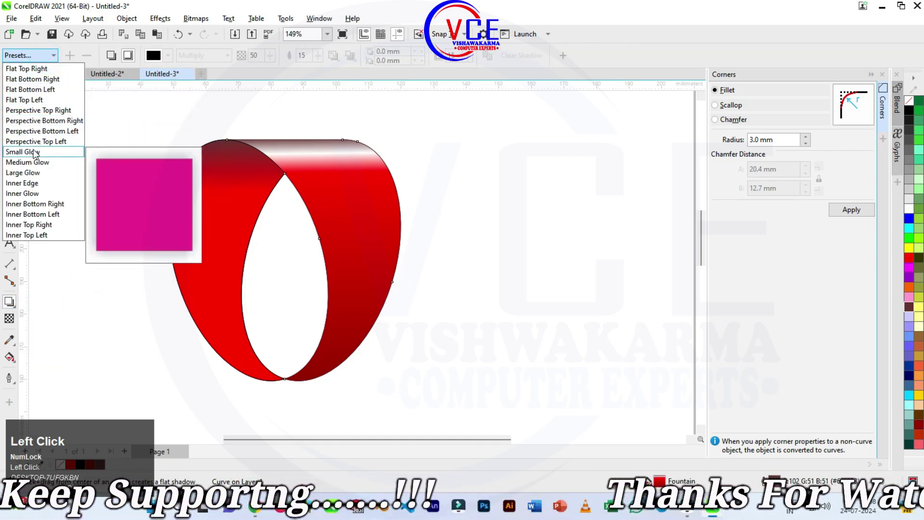
left_click(33, 186)
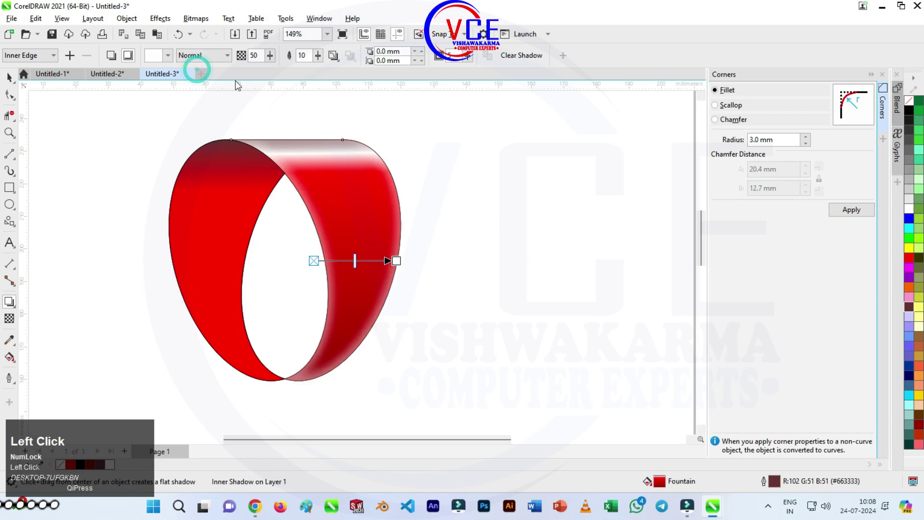
left_click_drag(273, 63, 320, 62)
left_click_drag(320, 65, 270, 58)
left_click(270, 58)
left_click_drag(271, 57, 268, 70)
left_click(271, 57)
left_click_drag(272, 60, 157, 135)
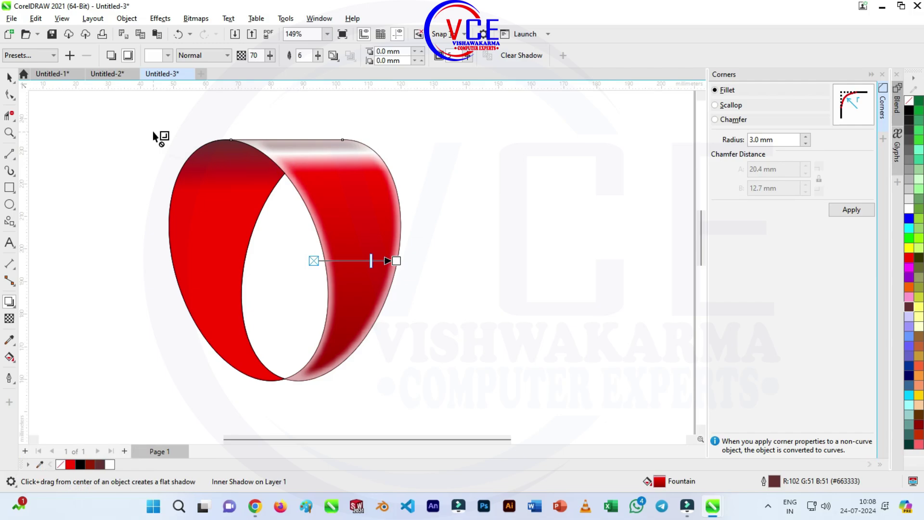
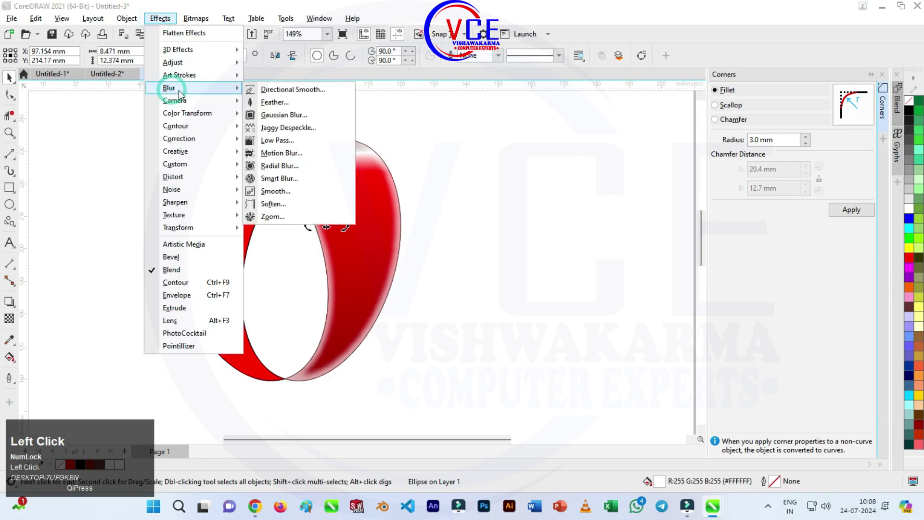
- Apply a 3.4-pixel Gaussian blur to the small white ellipse as a glossy highlight
left_click(282, 119)
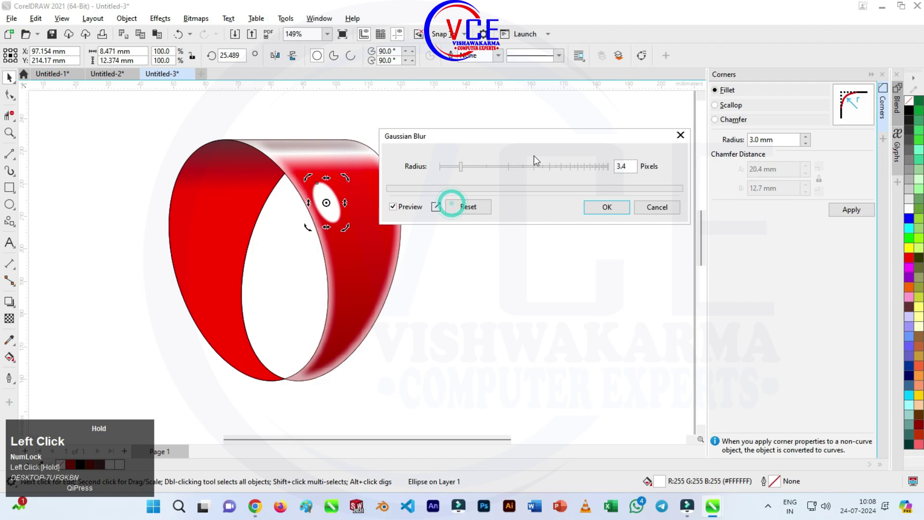
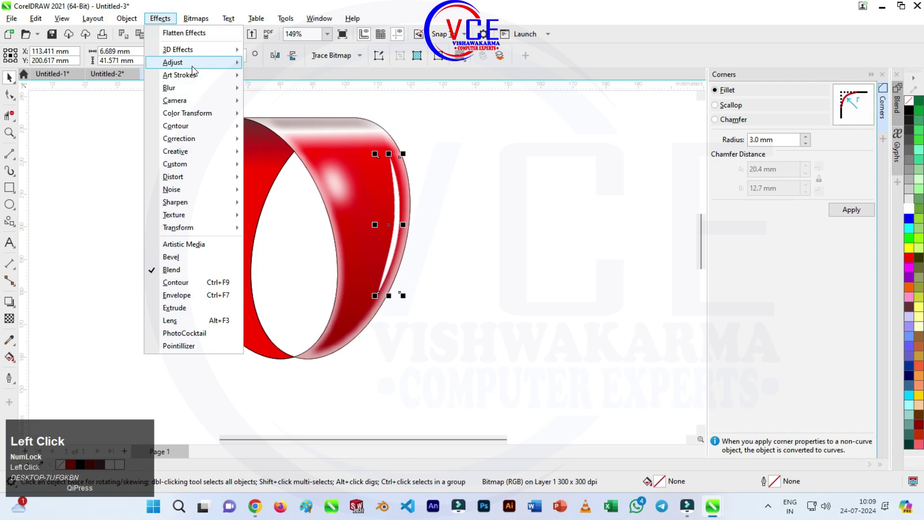
- Gaussian-blur the thin white strip and stretch and rotate it along the ribbon's right edge
left_click(192, 90)
left_click(202, 90)
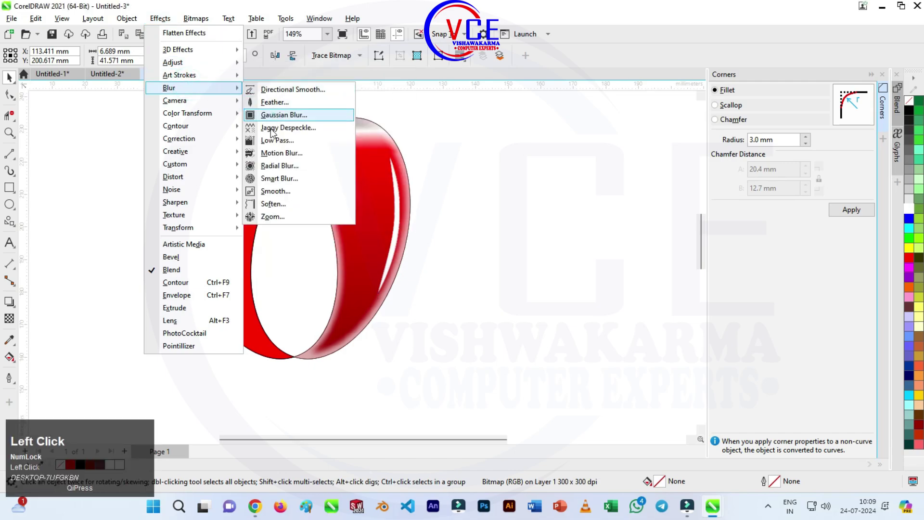
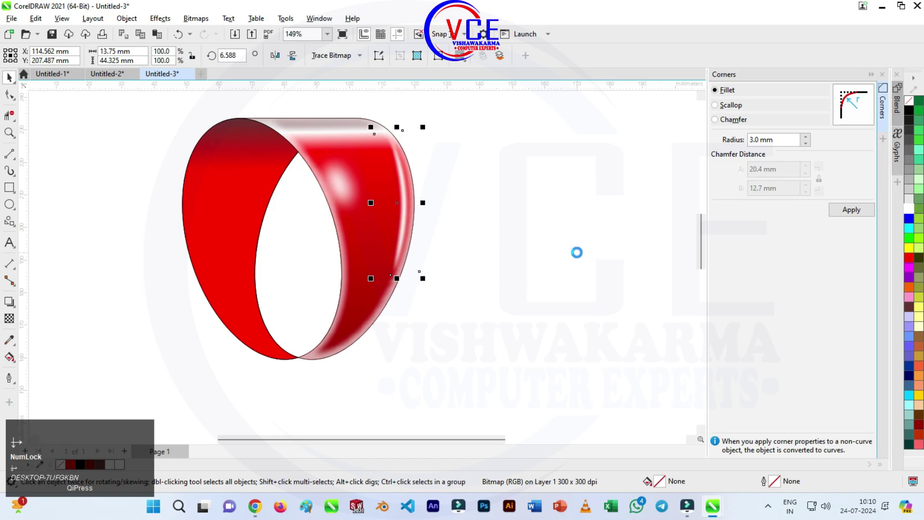
key("Down")
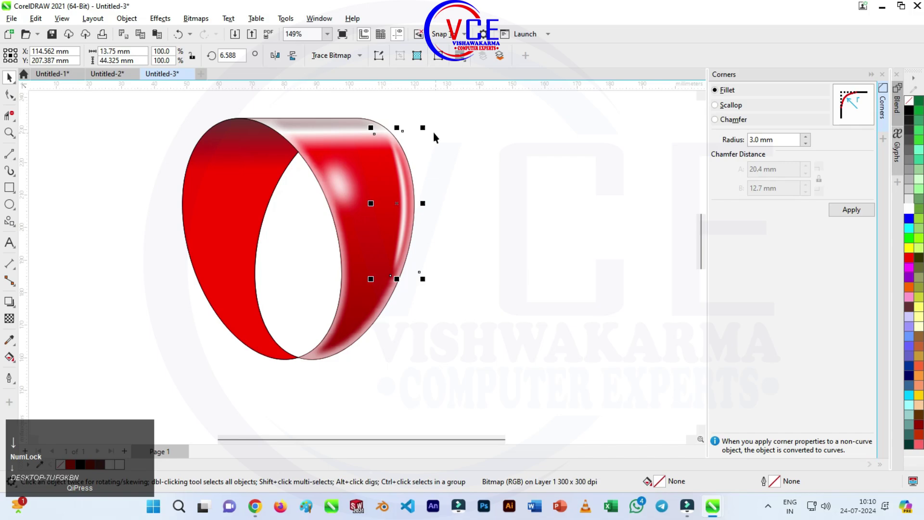
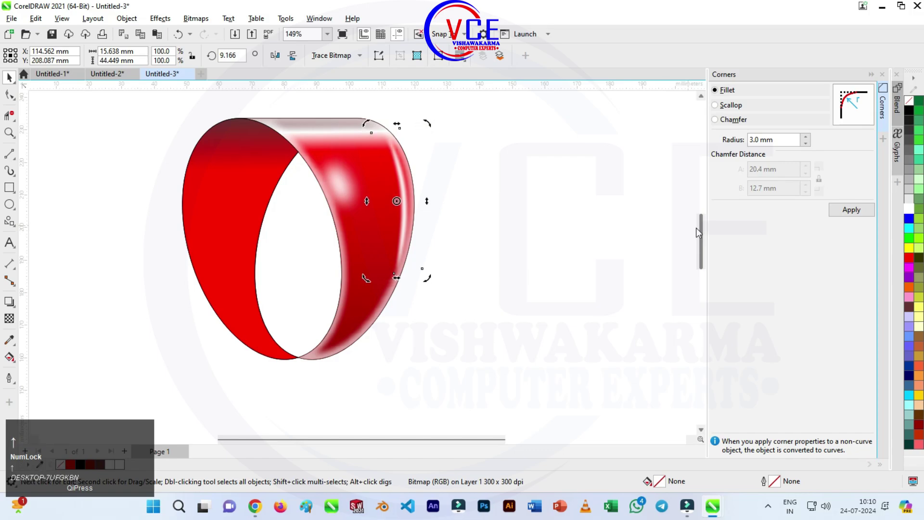
left_click_drag(554, 176, 426, 133)
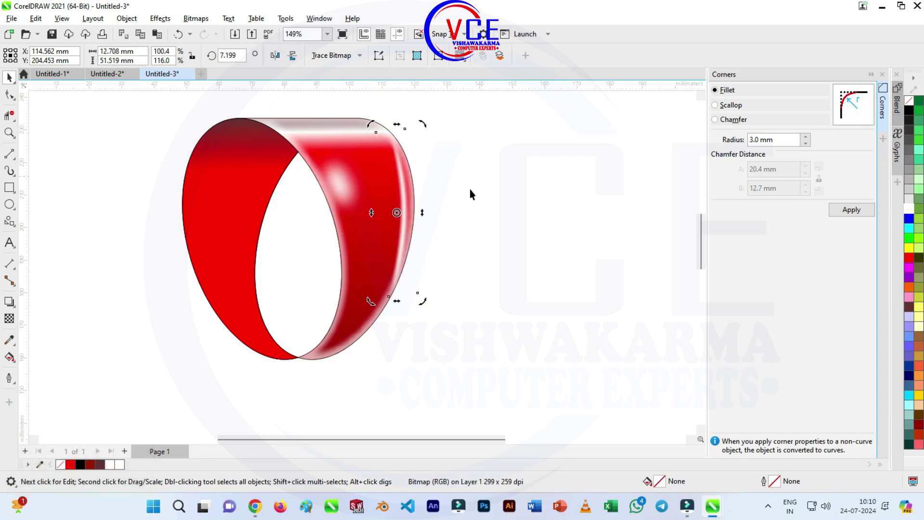
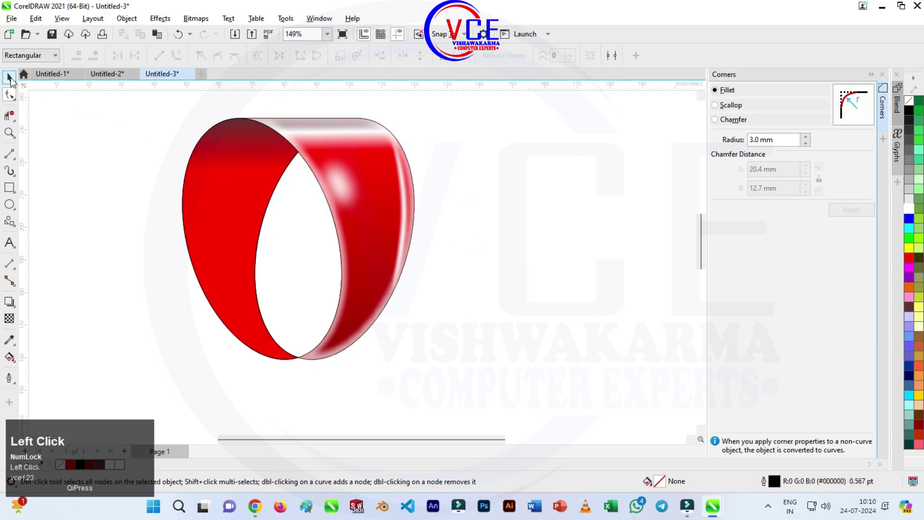
scroll("down", 3)
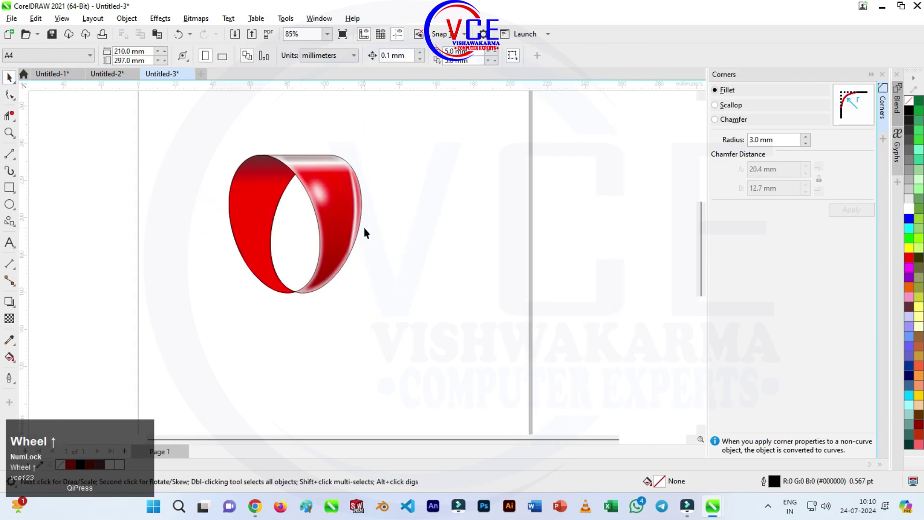
scroll("up", 3)
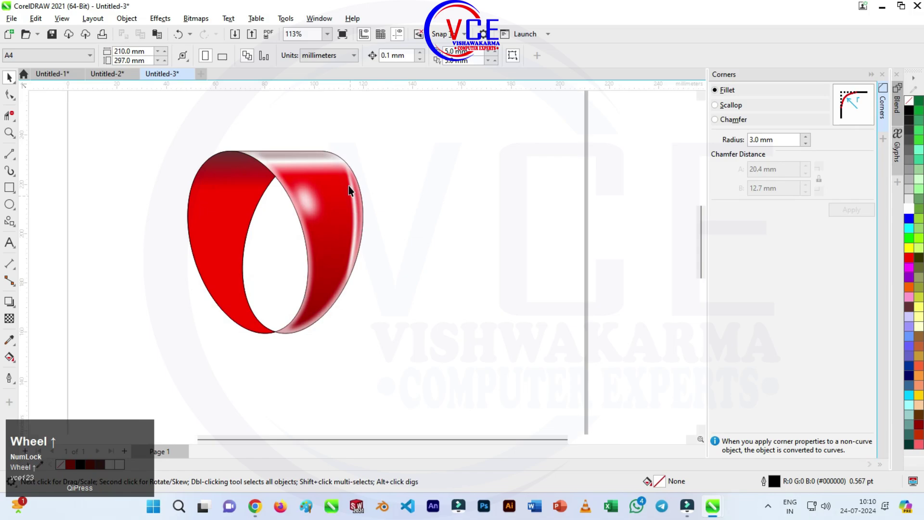
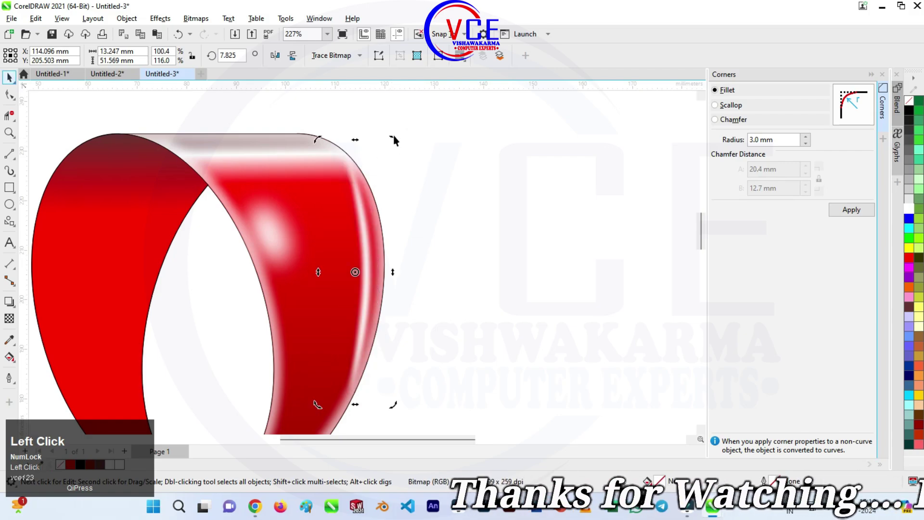
scroll("down", 3)
left_click(221, 109)
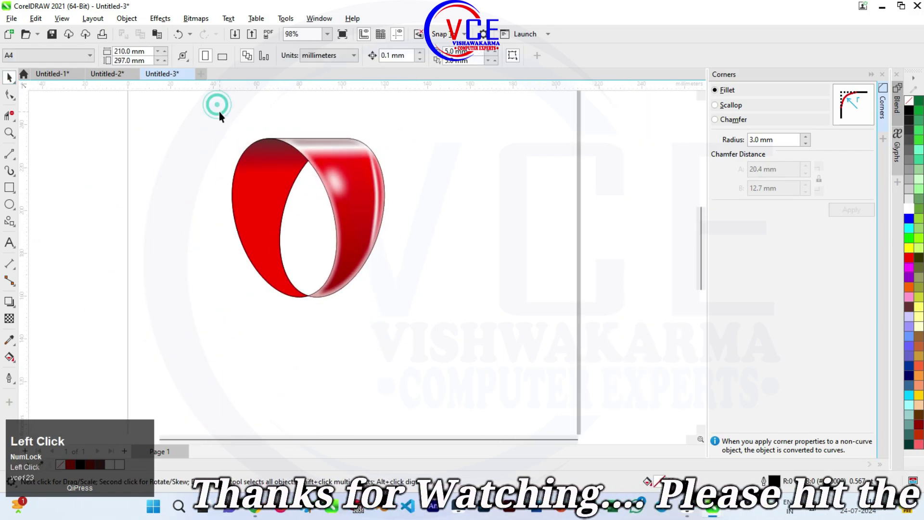
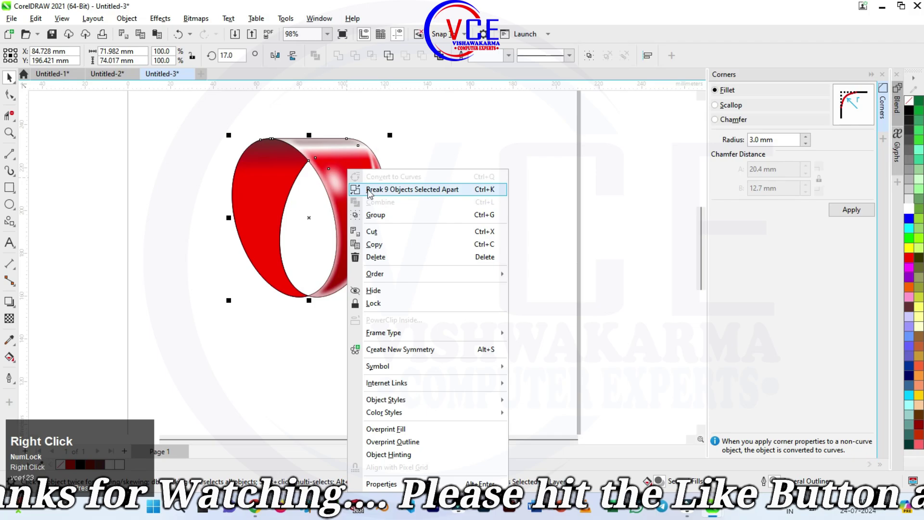
- Group the ribbon's parts (Ctrl+G) and rotate a copy around its base for a second petal
left_click(383, 221)
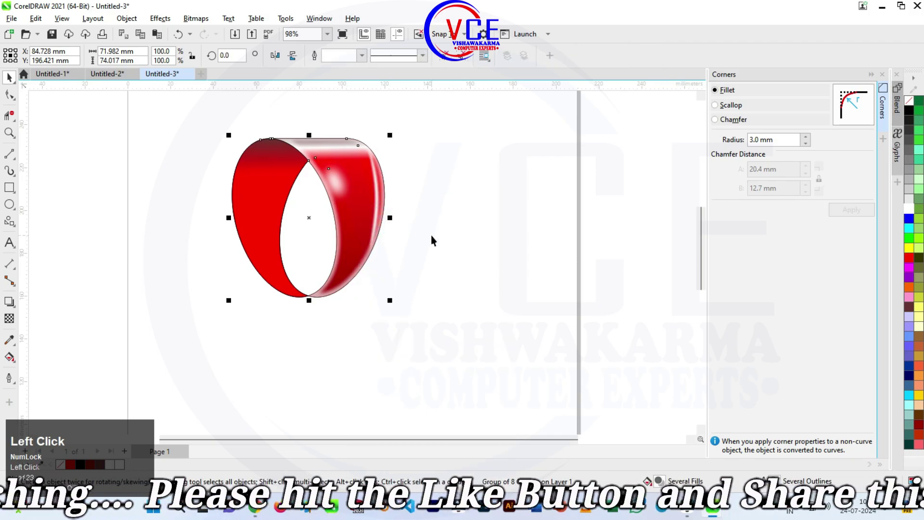
key("F10")
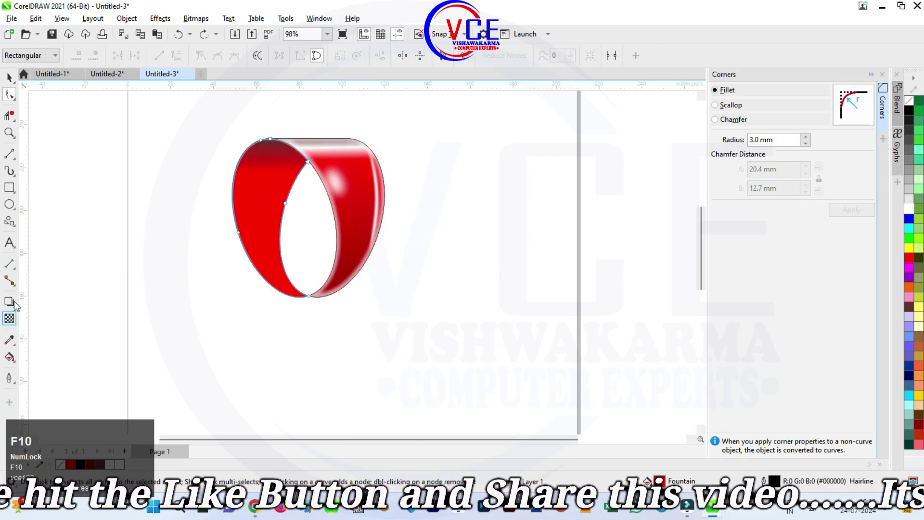
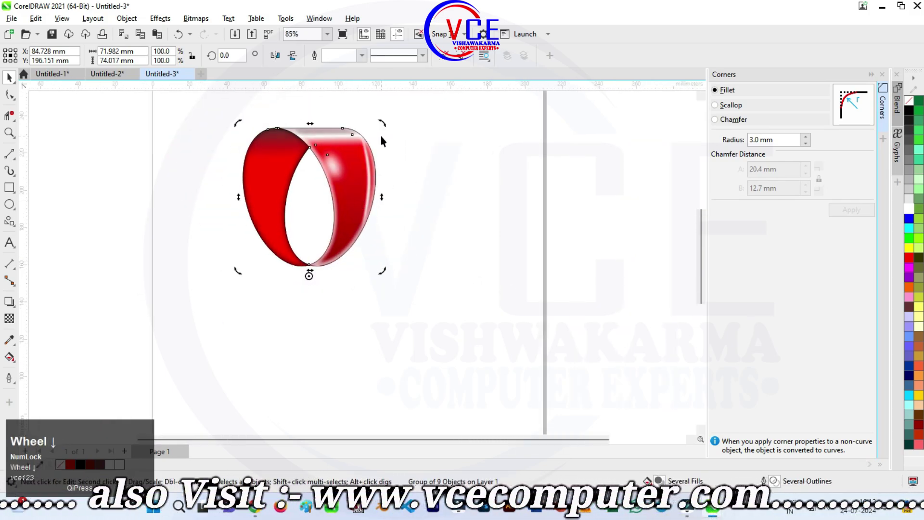
left_click_drag(389, 126, 434, 344)
right_click(434, 344)
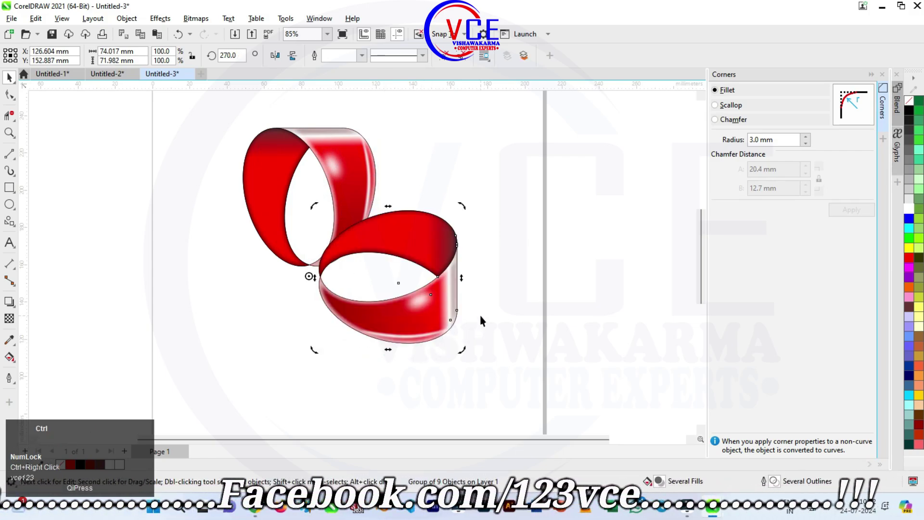
key("ctrl+d")
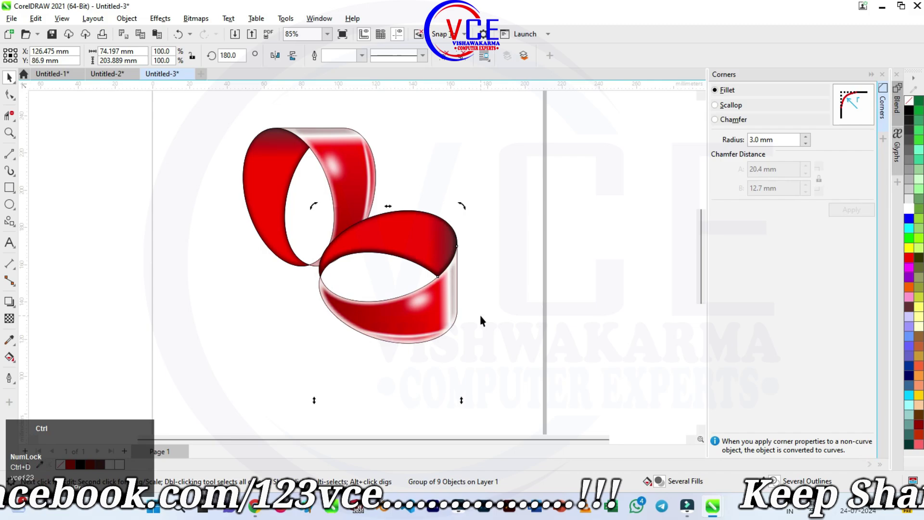
key("ctrl+z")
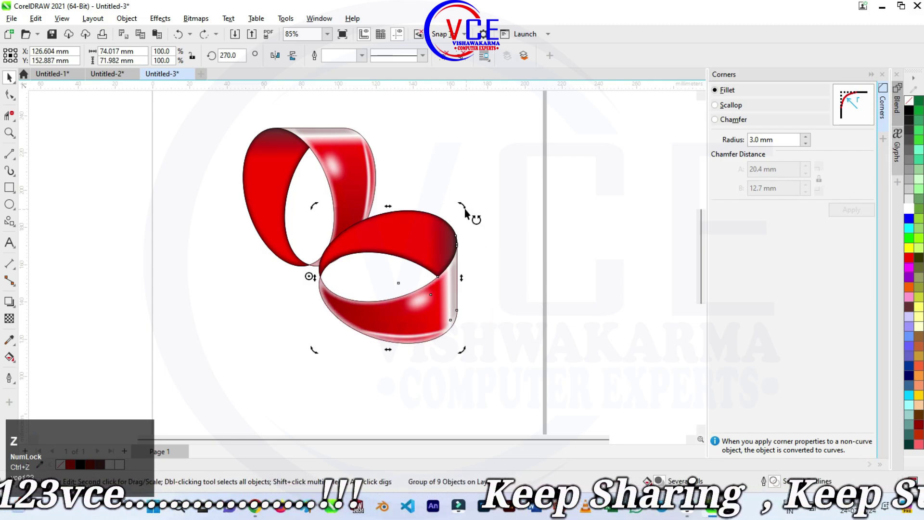
key("ctrl+z")
key("ctrl+r")
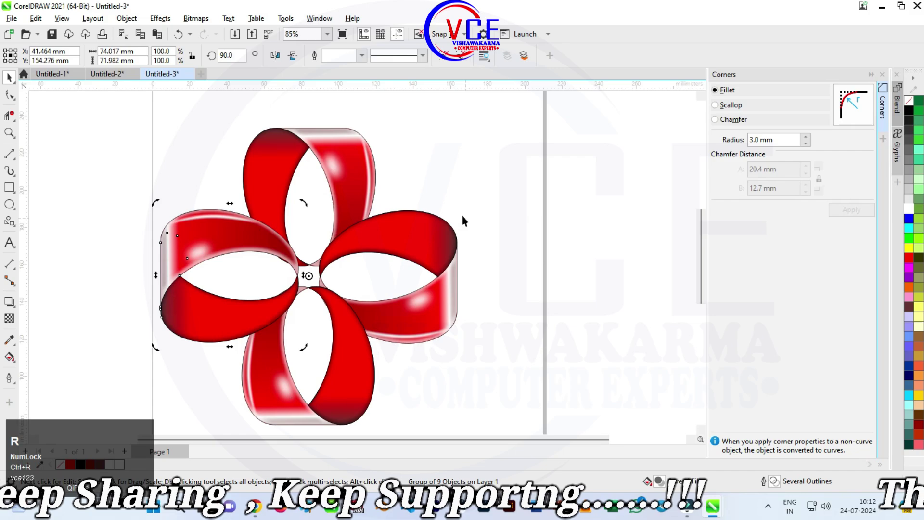
scroll("down", 3)
left_click(442, 328)
scroll("down", 3)
scroll("up", 3)
scroll("down", 3)
scroll("up", 3)
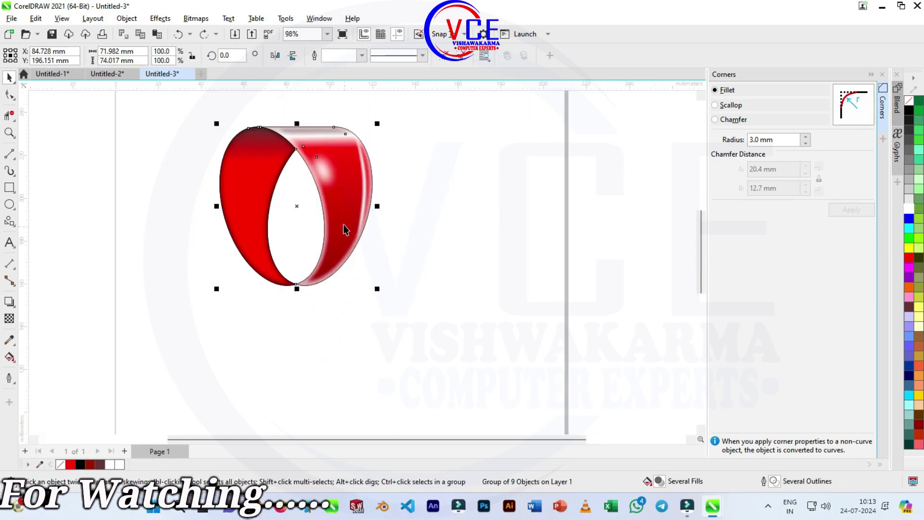
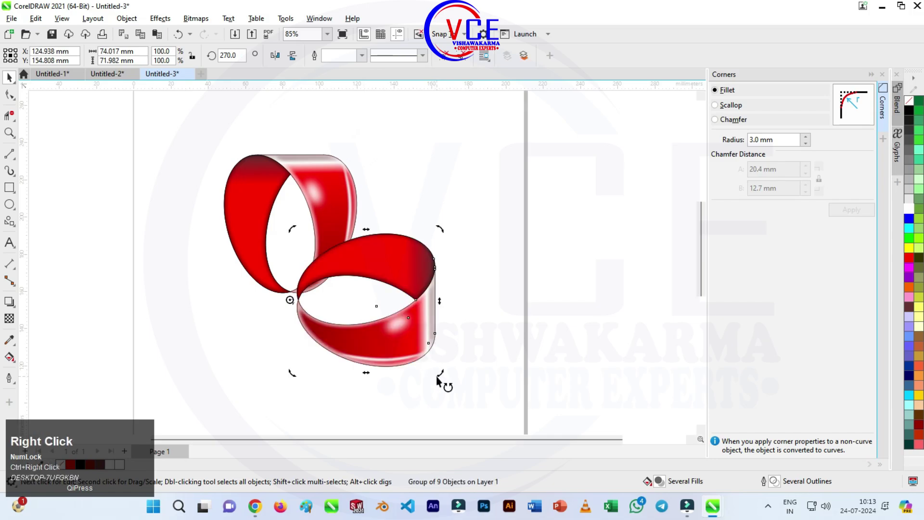
- Repeat the rotated duplicate (Ctrl+R) so four quarter-turn loops form the flower
key("ctrl+r")
scroll("down", 3)
scroll("up", 3)
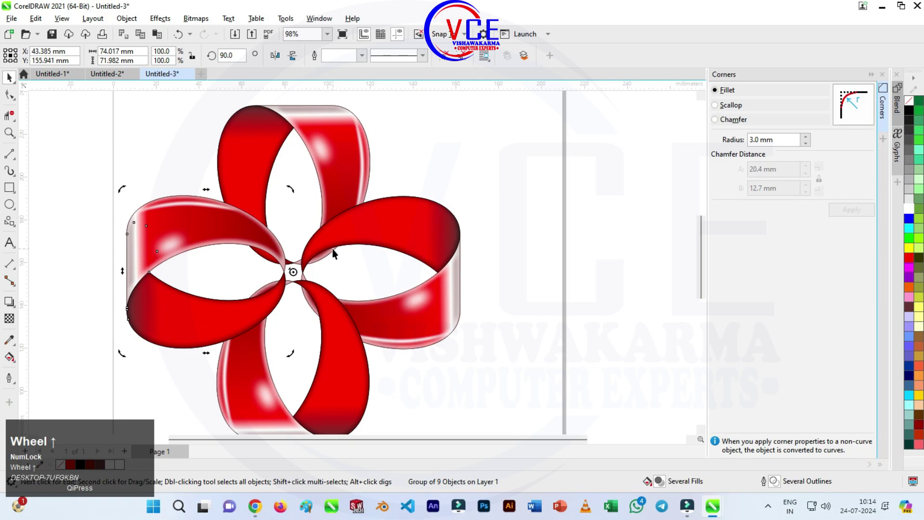
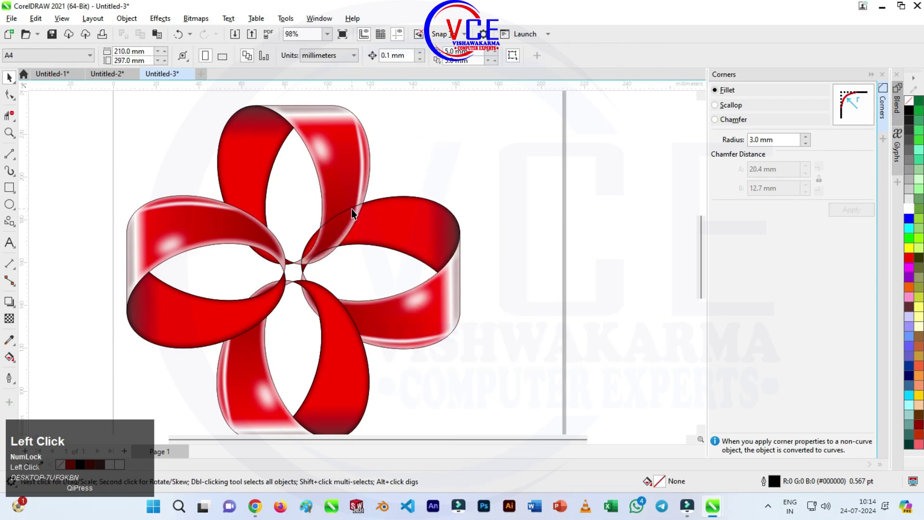
- Reorder right and left petal pieces so the loops weave over and under at the centre
key("Delete")
scroll("down", 3)
left_click(343, 225)
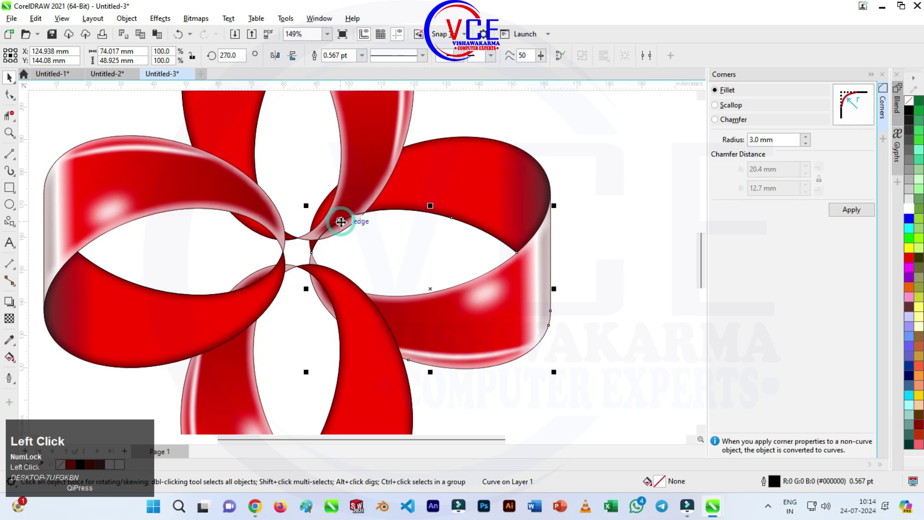
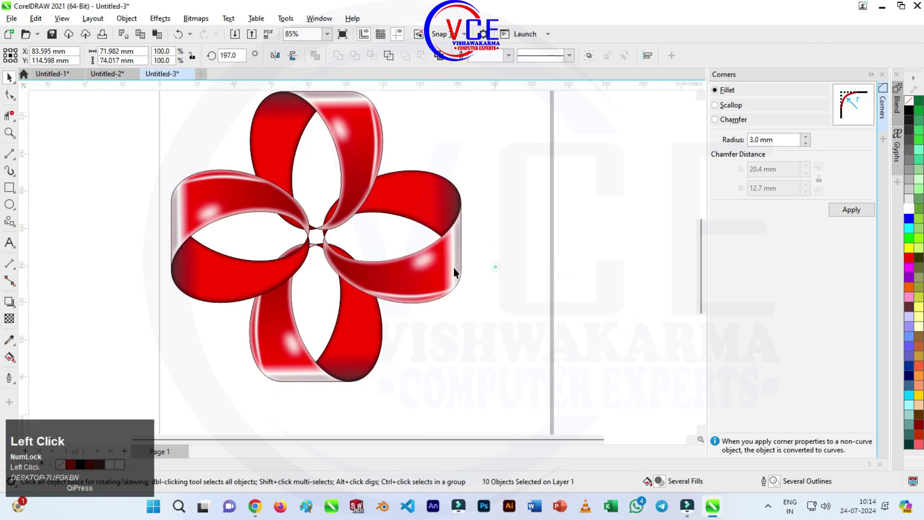
scroll("up", 3)
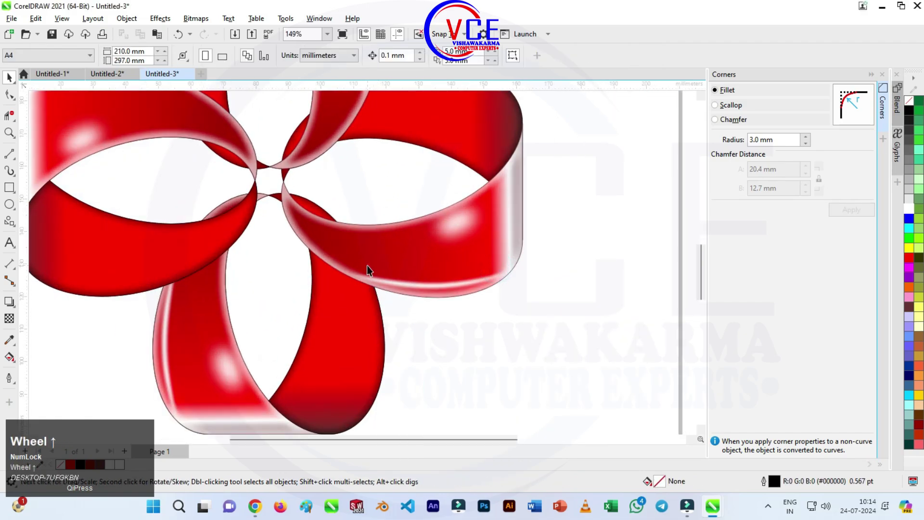
scroll("down", 3)
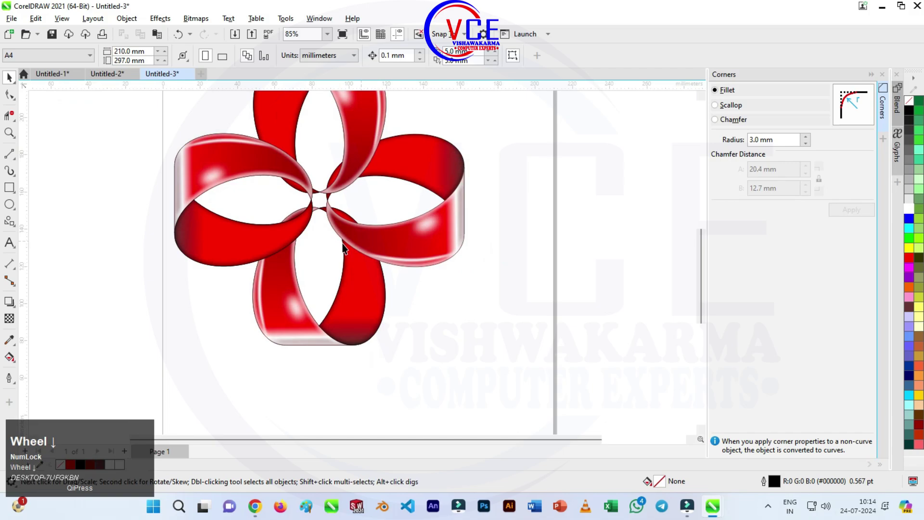
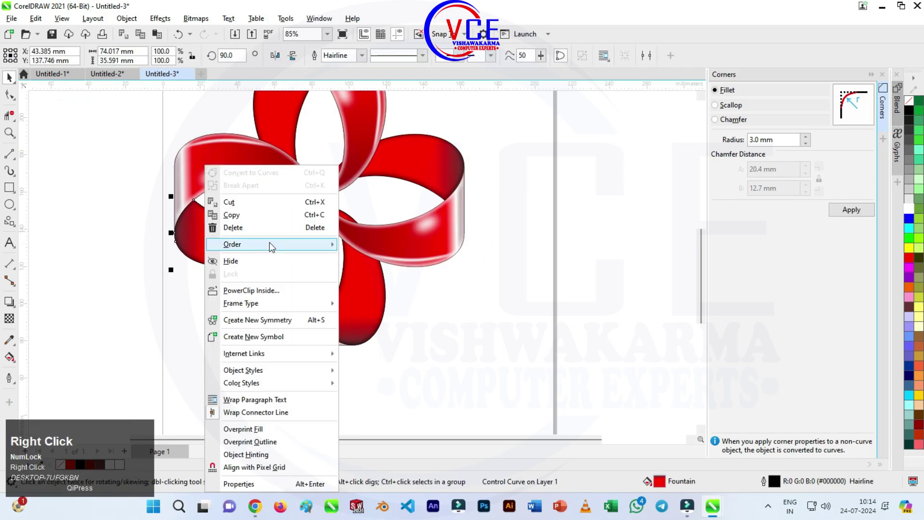
left_click(276, 248)
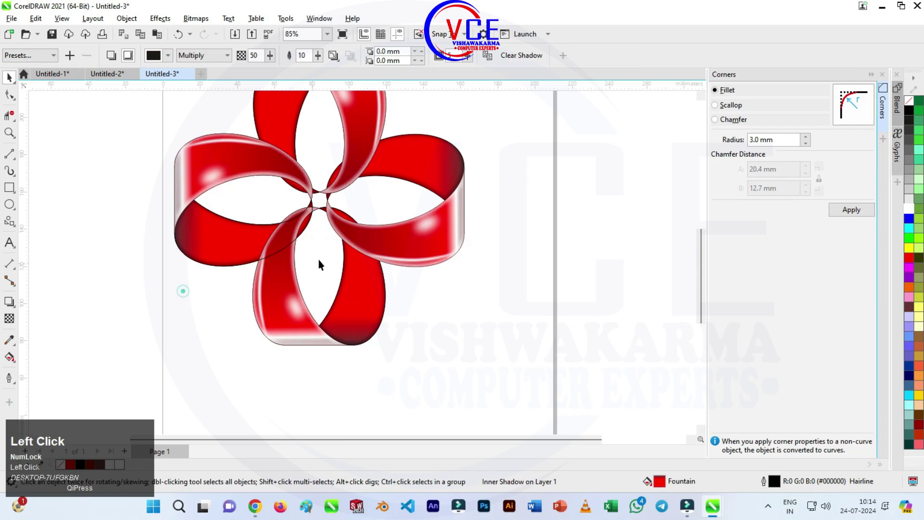
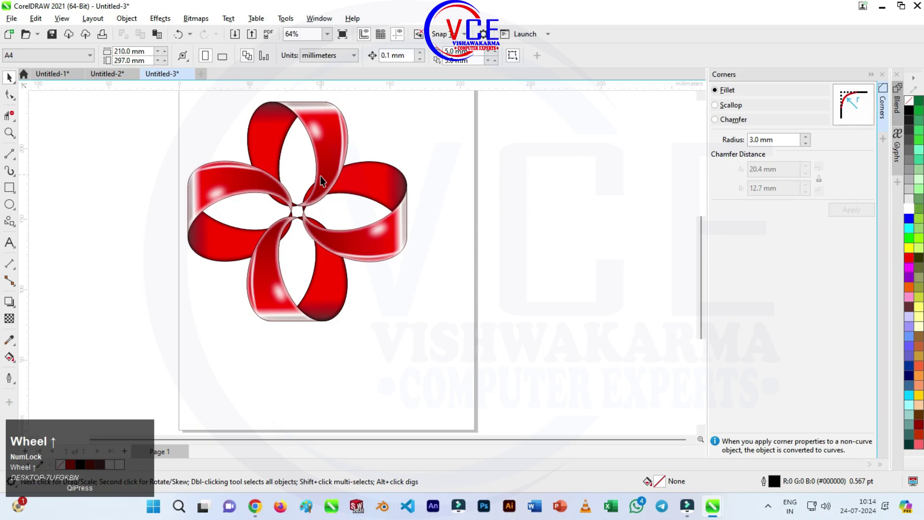
- Select the right petal and shift its hue to blue via Hue/Saturation/Lightness on all colours
scroll("up", 3)
scroll("down", 3)
scroll("up", 3)
scroll("down", 3)
left_click_drag(441, 170, 541, 249)
left_click(542, 250)
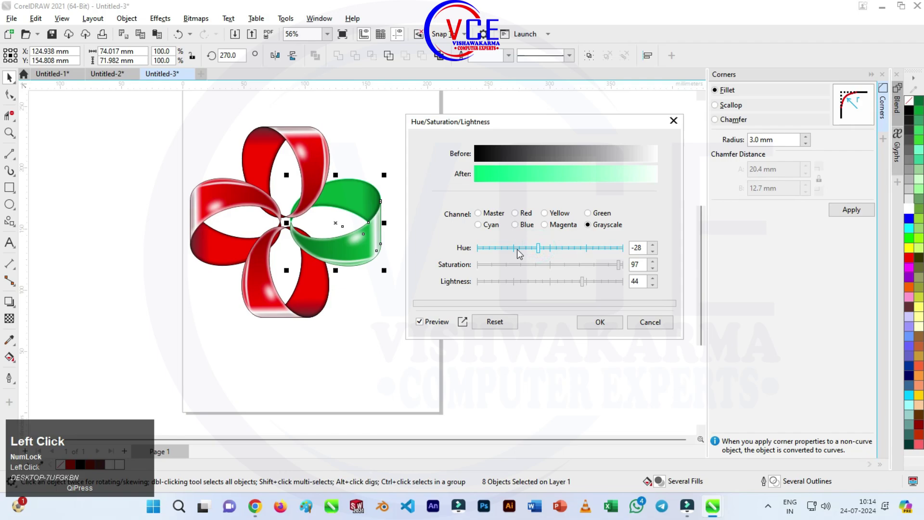
left_click(483, 215)
left_click(486, 253)
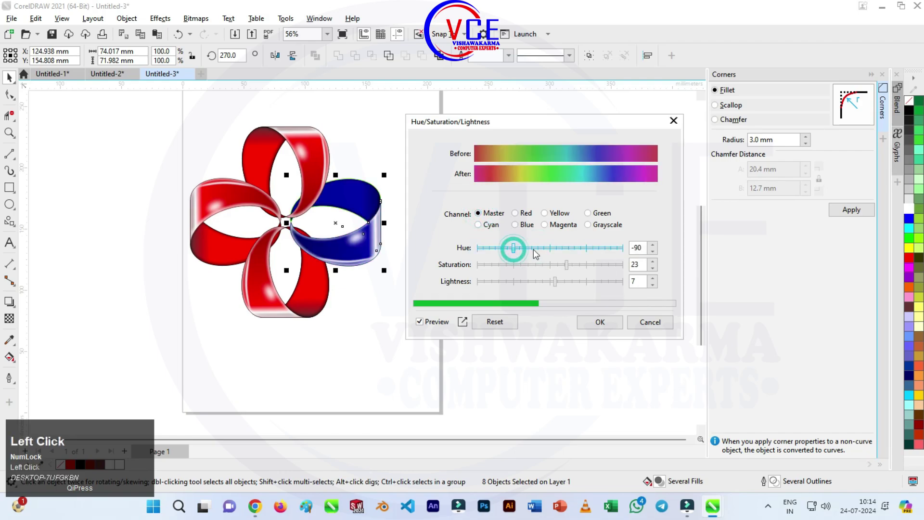
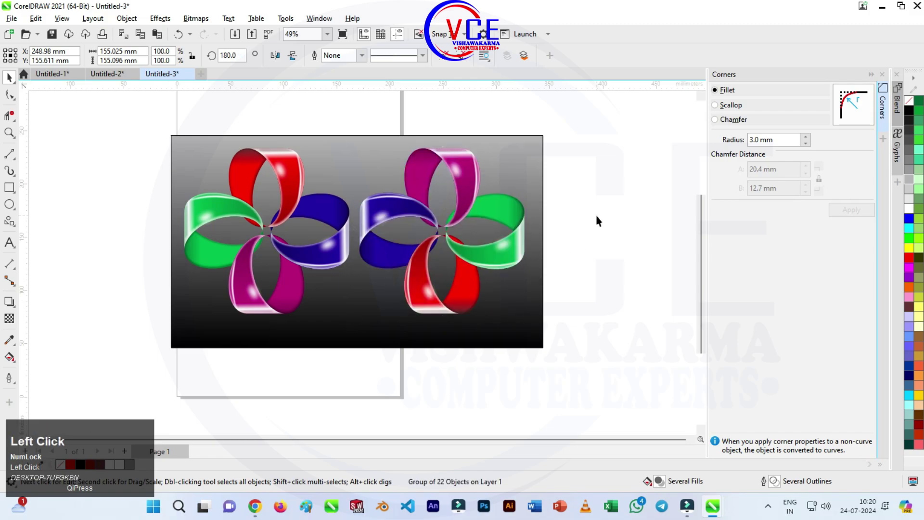
- Switch to the Ellipse tool to draw a flat shadow ellipse beneath the left flower
scroll("up", 3)
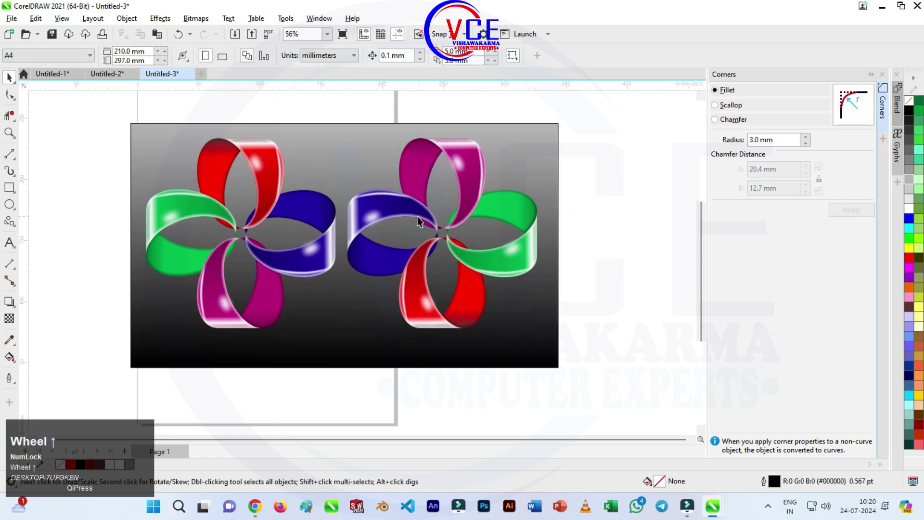
scroll("down", 3)
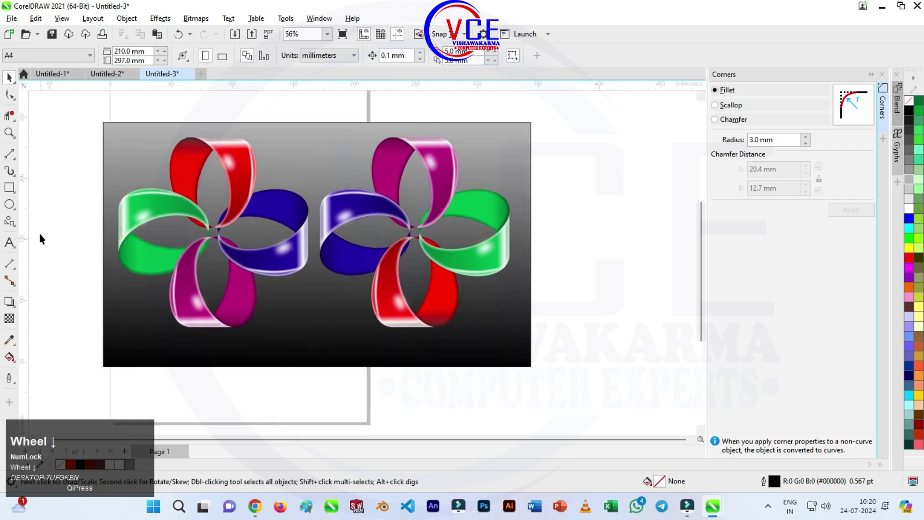
left_click(12, 207)
- Draw a flat ellipse beneath the left flower and fill it magenta from the palette
left_click_drag(13, 207, 914, 213)
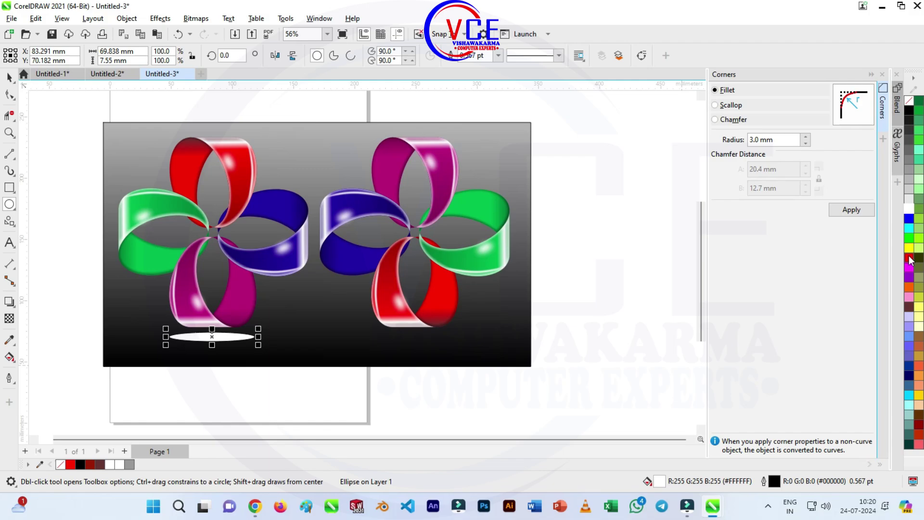
left_click(915, 268)
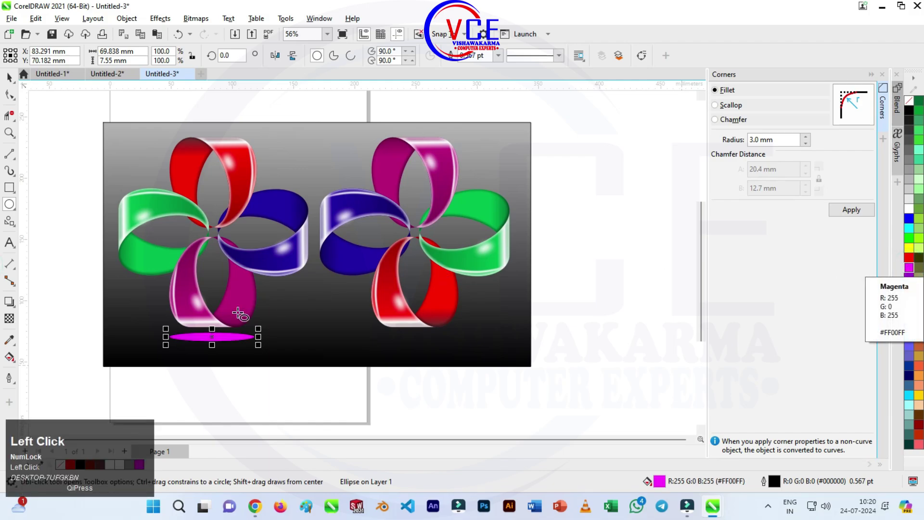
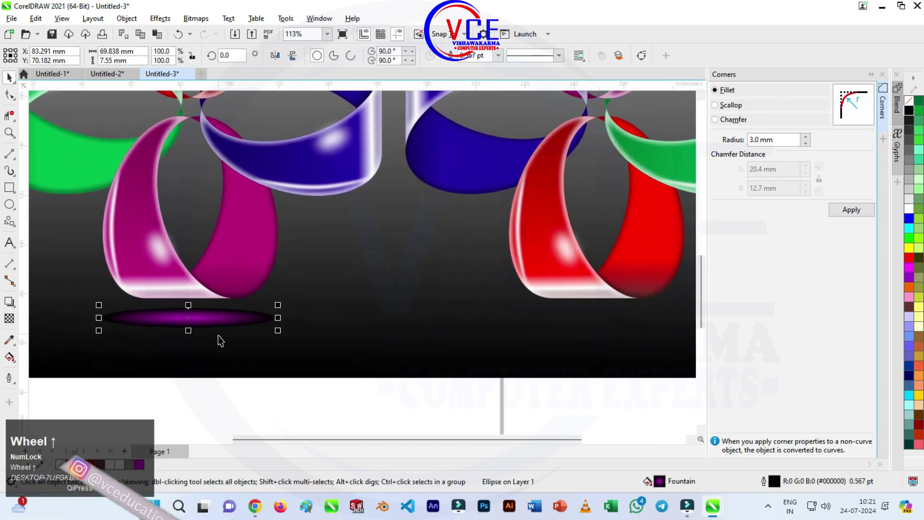
- Scroll the view to frame the area beneath the right flower for its shadow ellipse
scroll("down", 3)
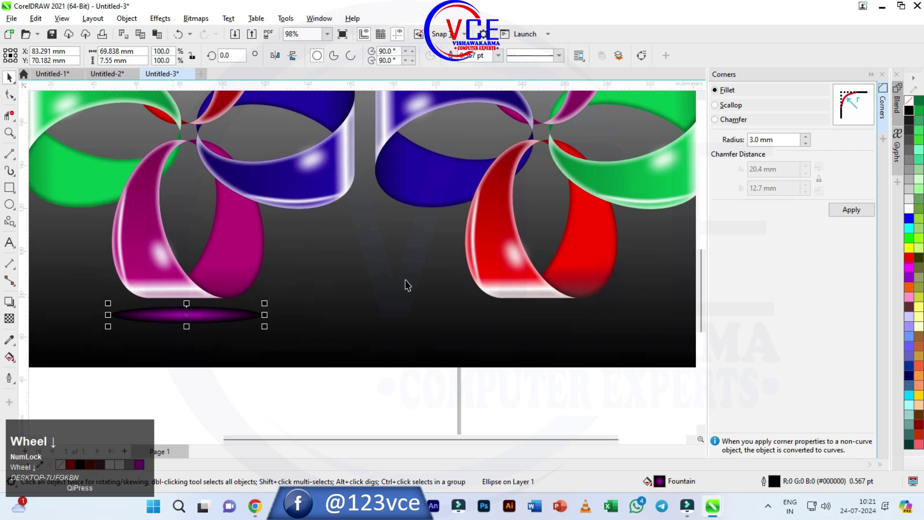
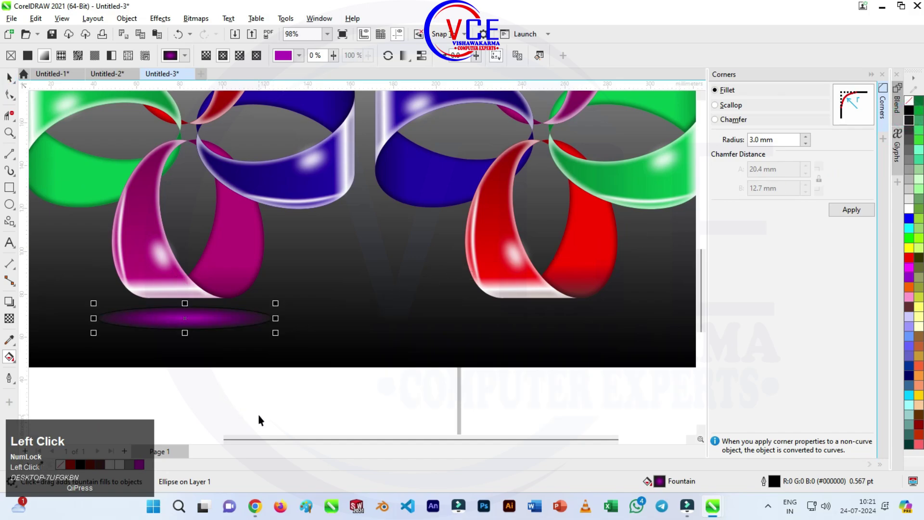
scroll("down", 3)
scroll("up", 3)
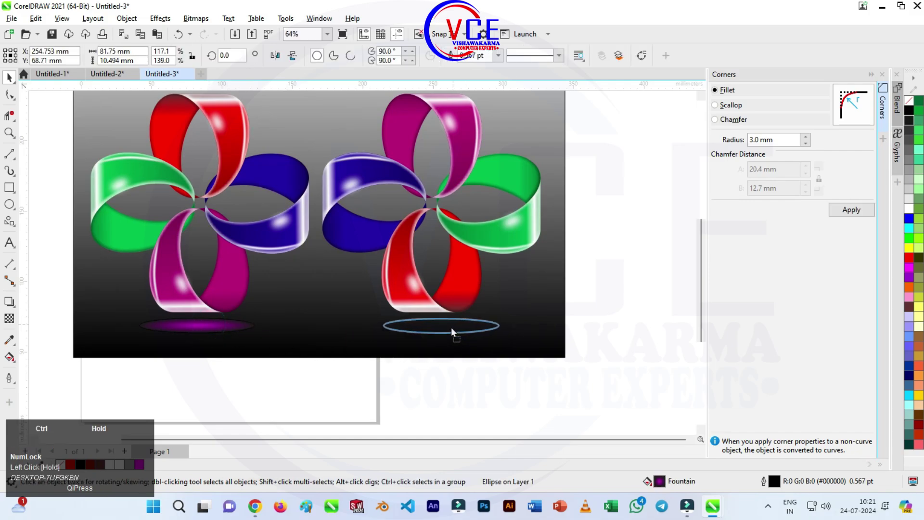